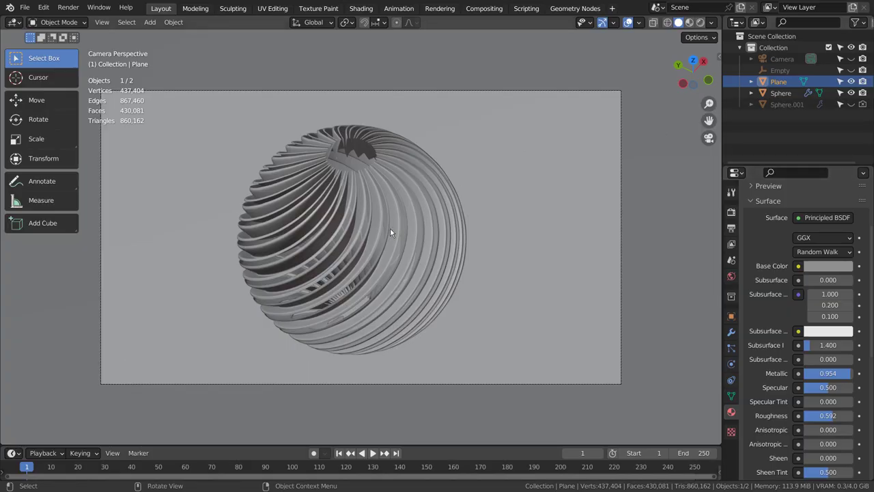
# - Select the finished ribbed lampshade sphere in the viewport while orbiting around it
pyautogui.click(507, 240)
pyautogui.middleClick(572, 273)
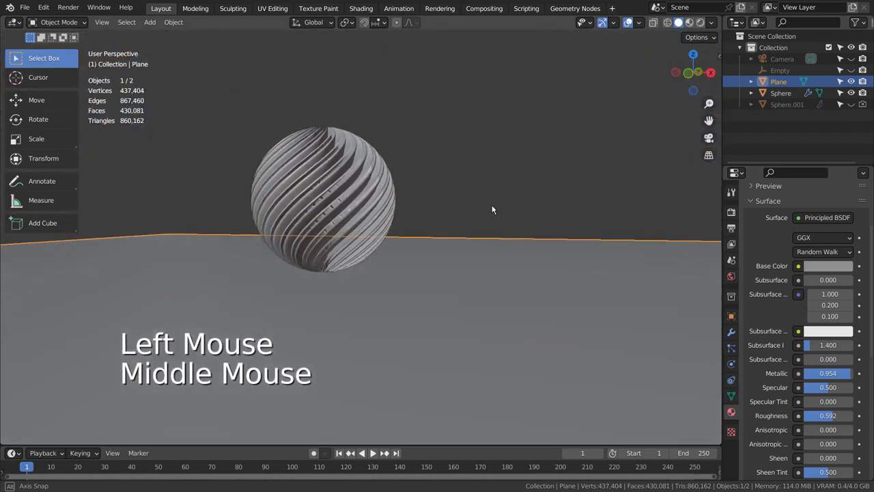
pyautogui.click(427, 232)
pyautogui.middleClick(513, 244)
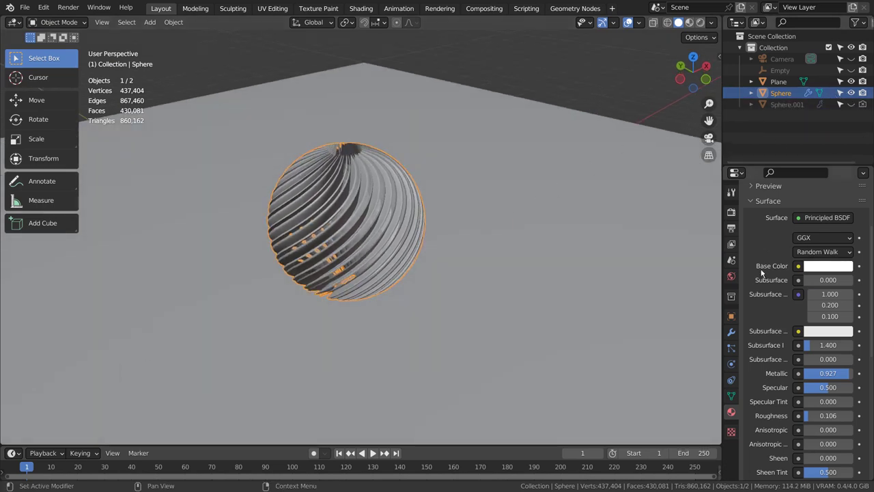
# - View the lampshade's modifiers, hide it, and bring up the earlier array version instead
pyautogui.click(732, 333)
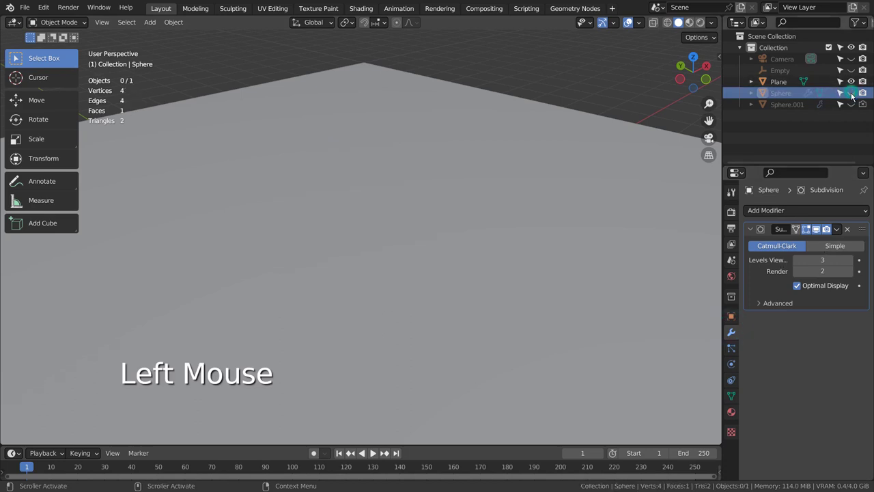
pyautogui.click(791, 106)
pyautogui.click(851, 106)
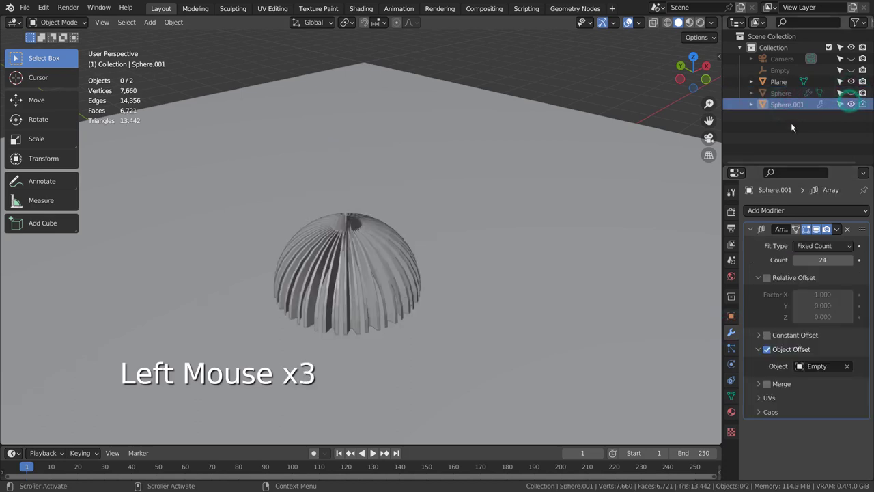
pyautogui.click(513, 247)
pyautogui.press('h')
# - Inspect the array version and switch its Array modifier off to reveal a single strip
pyautogui.click(382, 275)
pyautogui.press('KP_Decimal')
pyautogui.middleClick(424, 275)
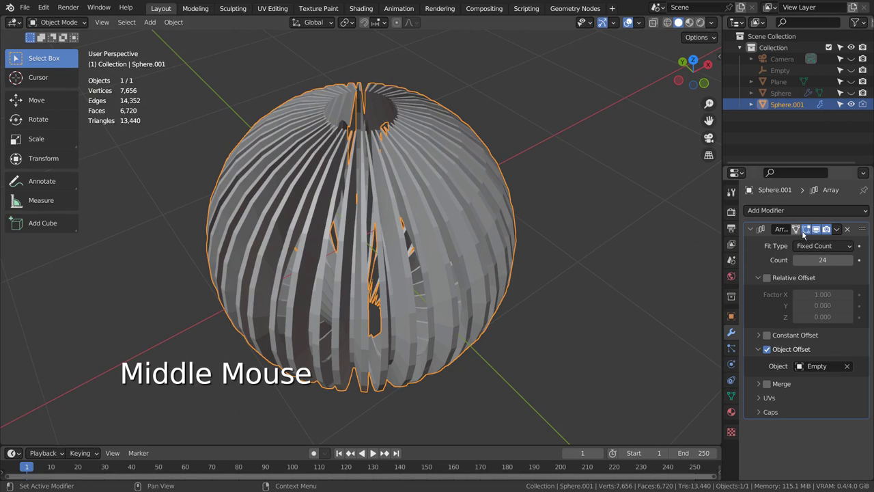
pyautogui.click(819, 231)
pyautogui.middleClick(496, 165)
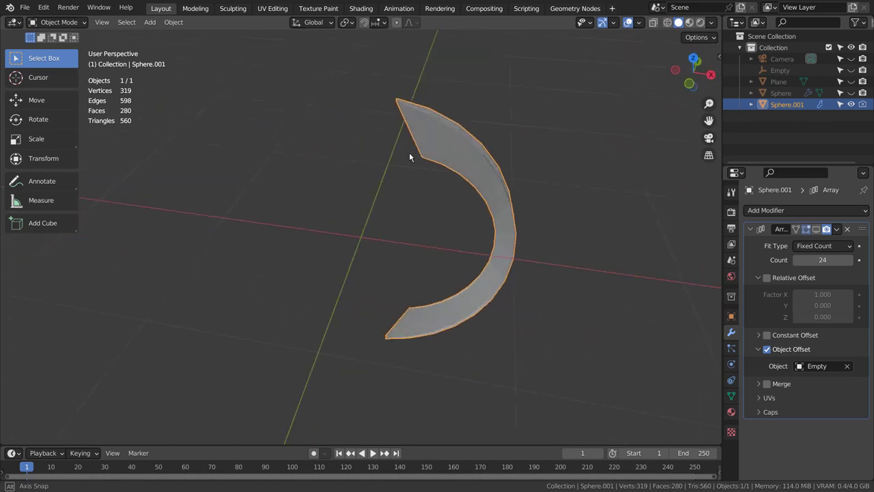
# - Hide the array lampshade and bring up the Add menu for a new object
pyautogui.press('h')
pyautogui.press('shift+a')
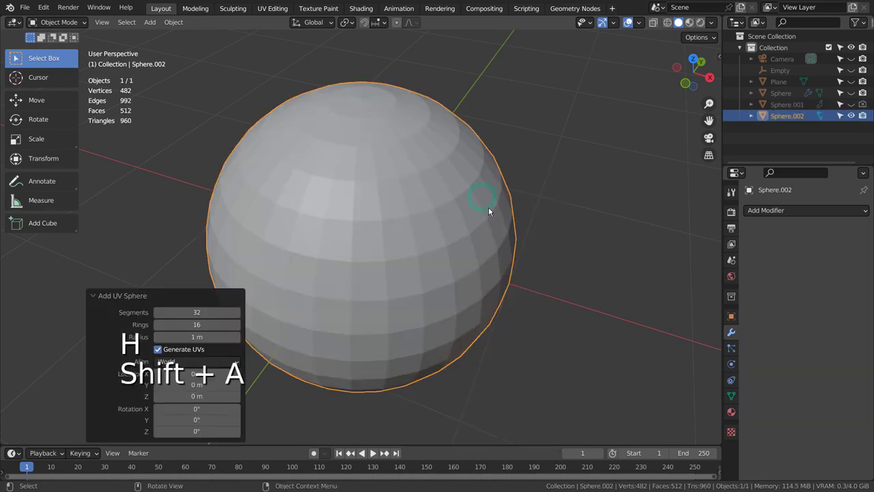
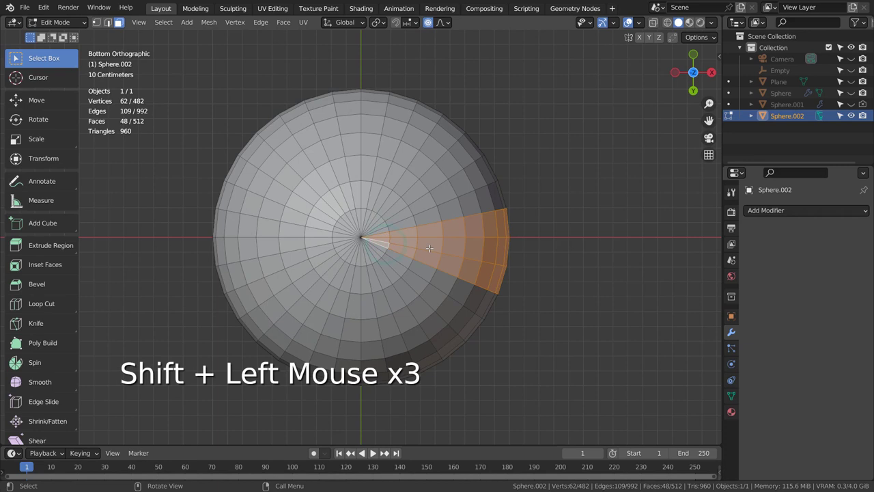
# - Invert the face selection and delete everything except the chosen wedge slice
pyautogui.press('ctrl+i')
pyautogui.press('x')
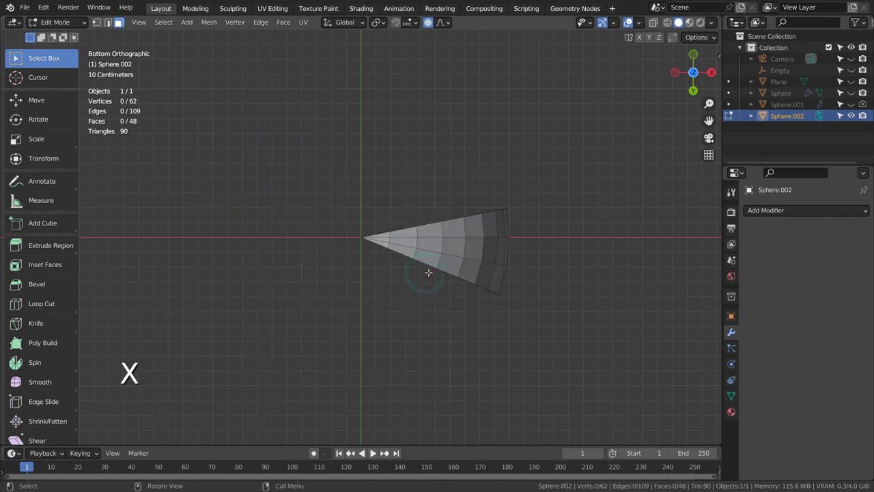
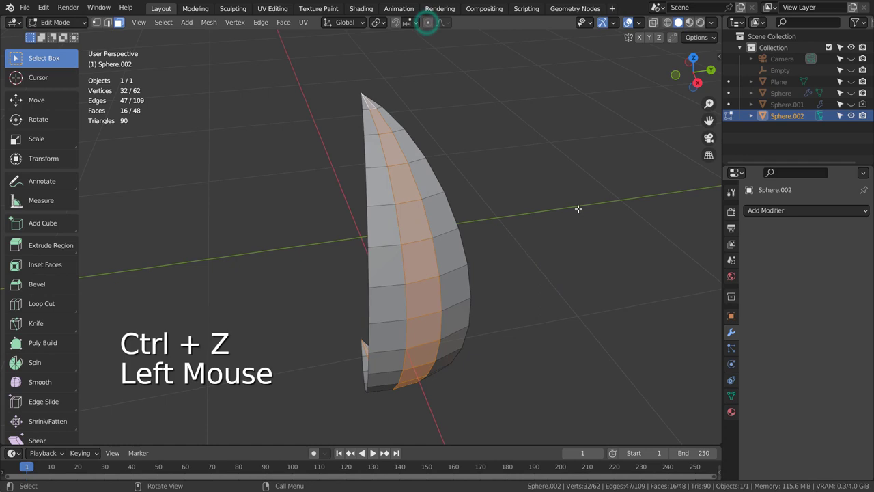
# - Scale the slice's middle faces into a raised rib, preview subdivision smoothing, then undo it
pyautogui.press('s')
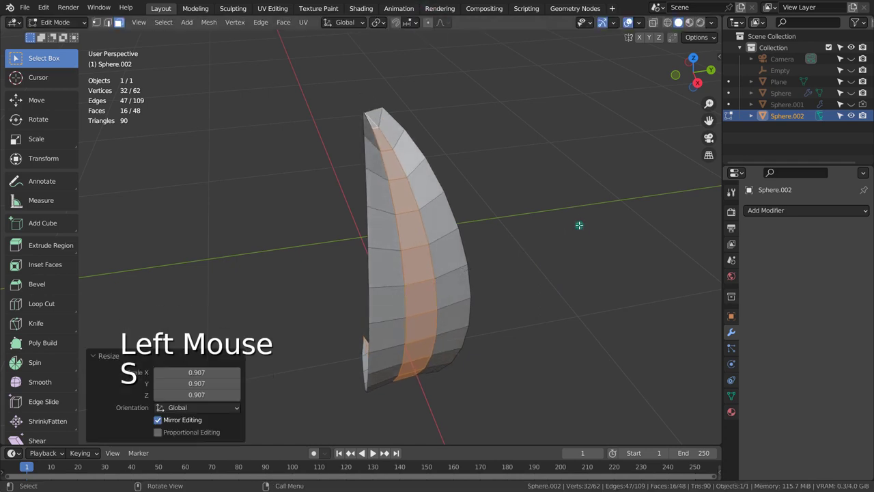
pyautogui.press('Tab')
pyautogui.middleClick(436, 254)
pyautogui.press('ctrl+3')
pyautogui.middleClick(494, 268)
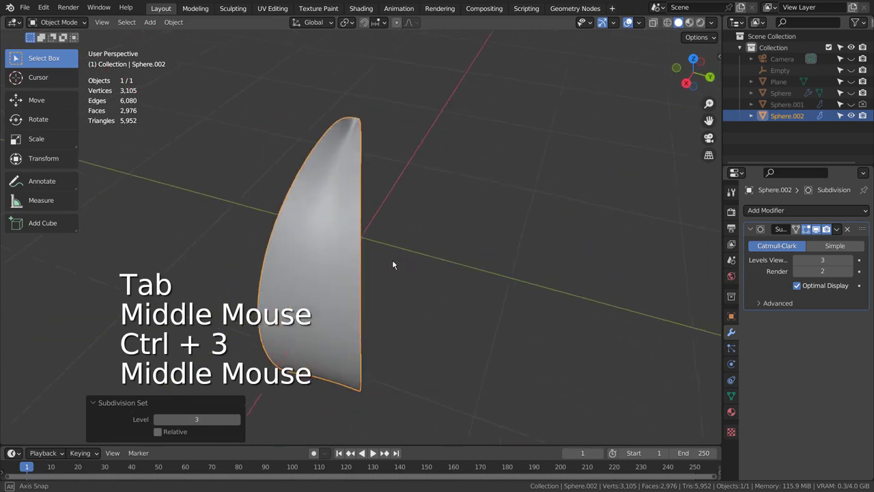
pyautogui.press('ctrl+z')
pyautogui.middleClick(364, 265)
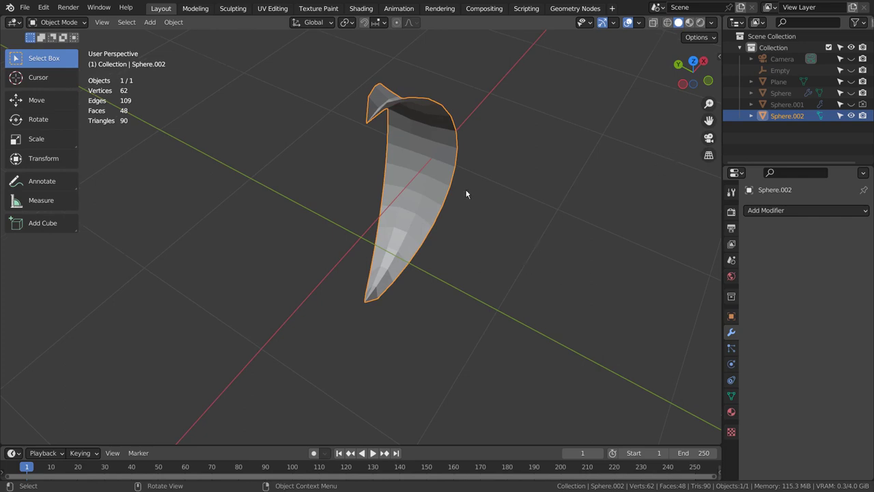
# - Add a new Empty at the centre of the scene
pyautogui.press('shift+a')
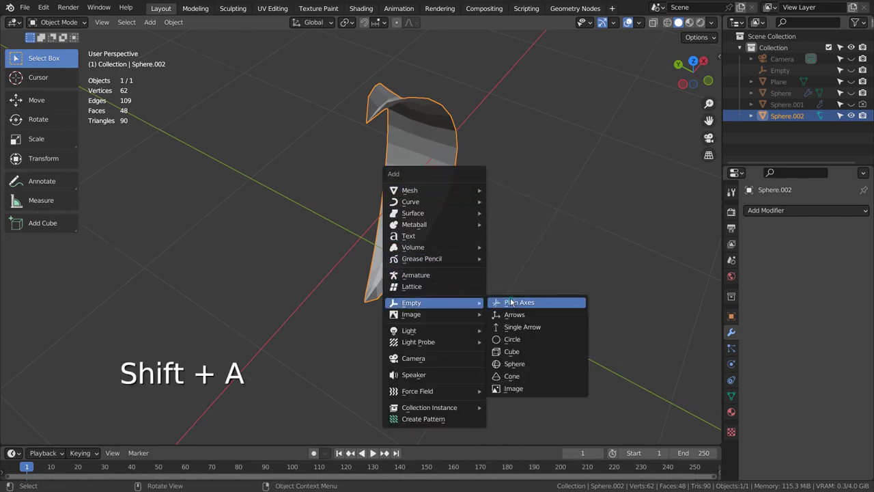
pyautogui.middleClick(557, 230)
pyautogui.click(483, 185)
pyautogui.click(789, 219)
pyautogui.click(774, 212)
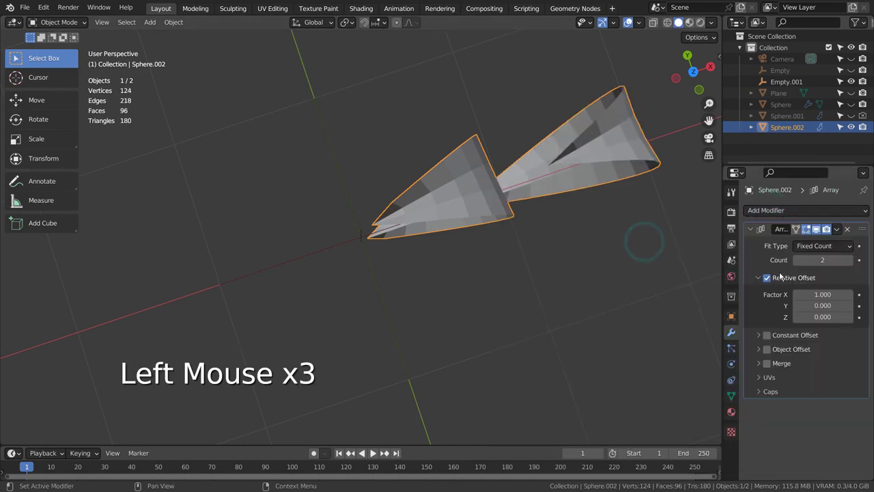
# - Give the strip an Array modifier using Object Offset from the new empty instead of Relative Offset
pyautogui.click(826, 245)
pyautogui.click(770, 241)
pyautogui.click(772, 279)
pyautogui.click(773, 356)
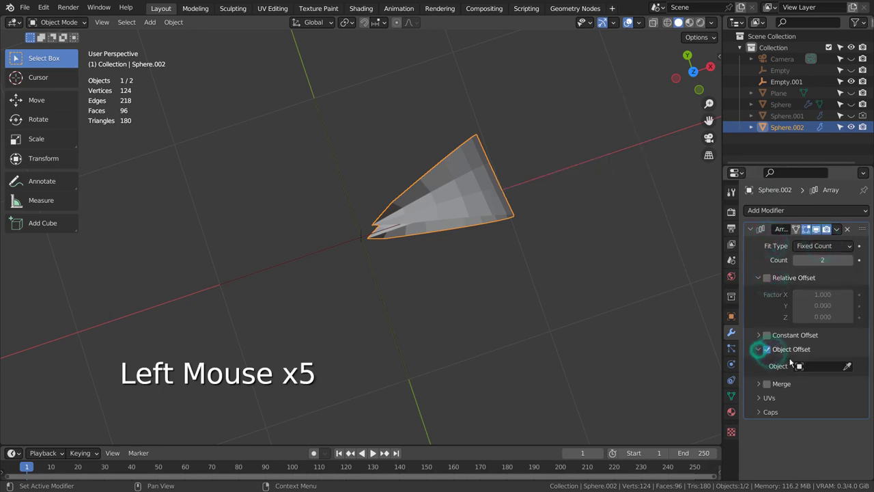
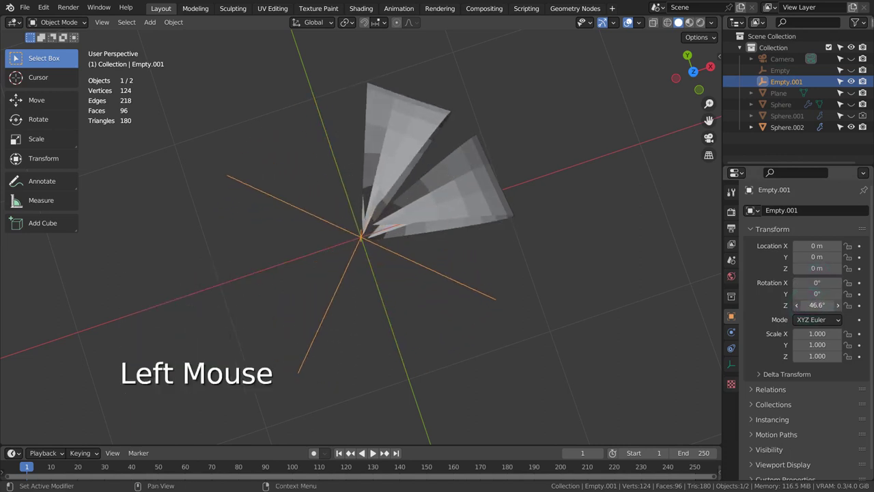
# - Review the two rotated strips and select the strip object again
pyautogui.middleClick(475, 295)
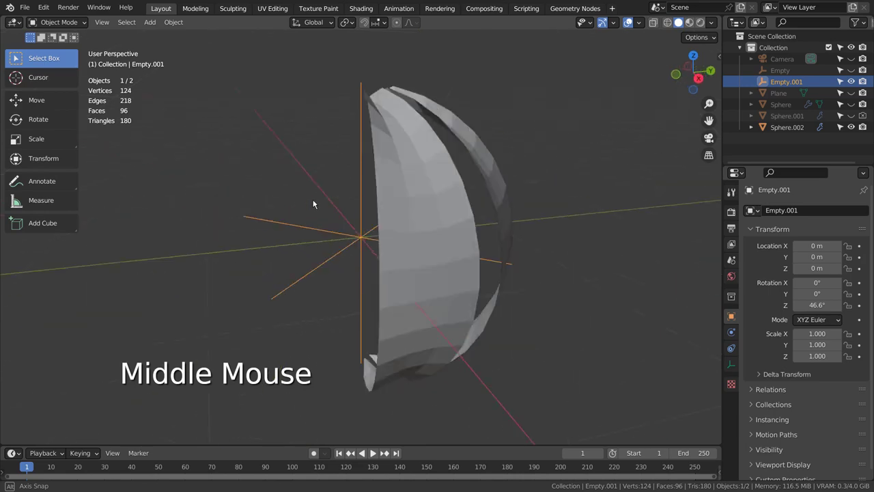
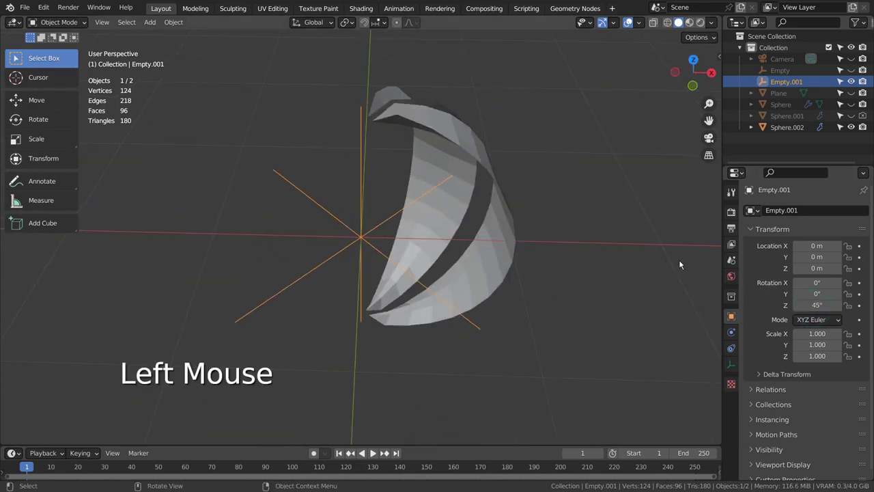
pyautogui.click(454, 137)
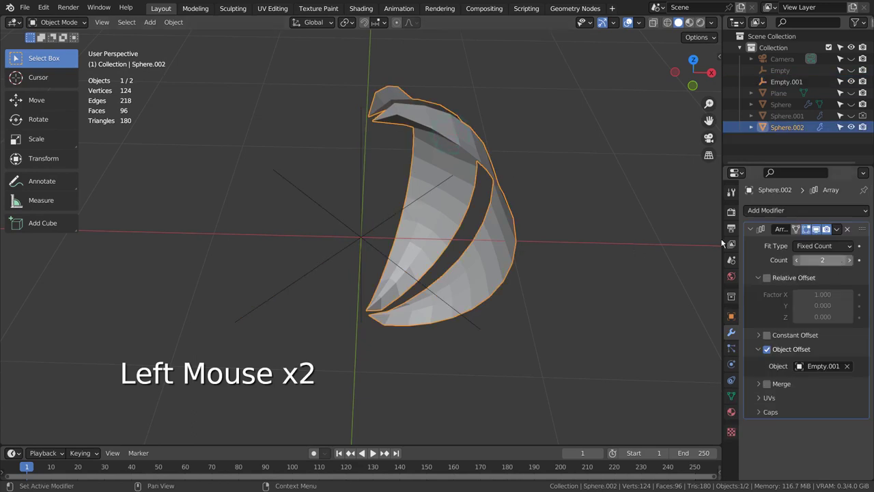
# - Check the eight-rib arrayed sphere from the top and in edit mode, then reselect it
pyautogui.press('KP_7')
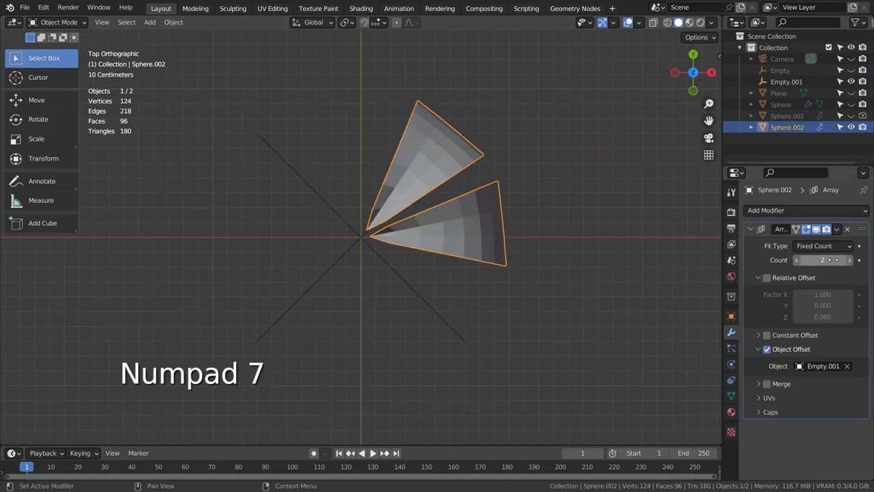
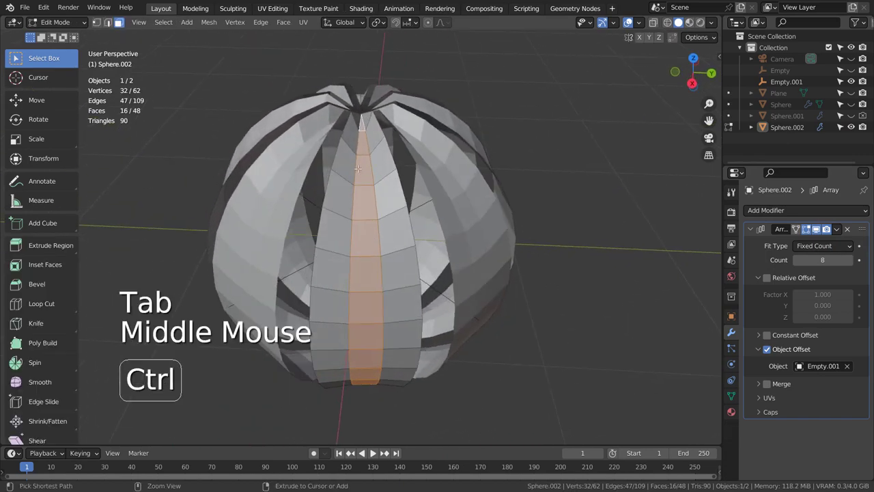
pyautogui.press('ctrl+r')
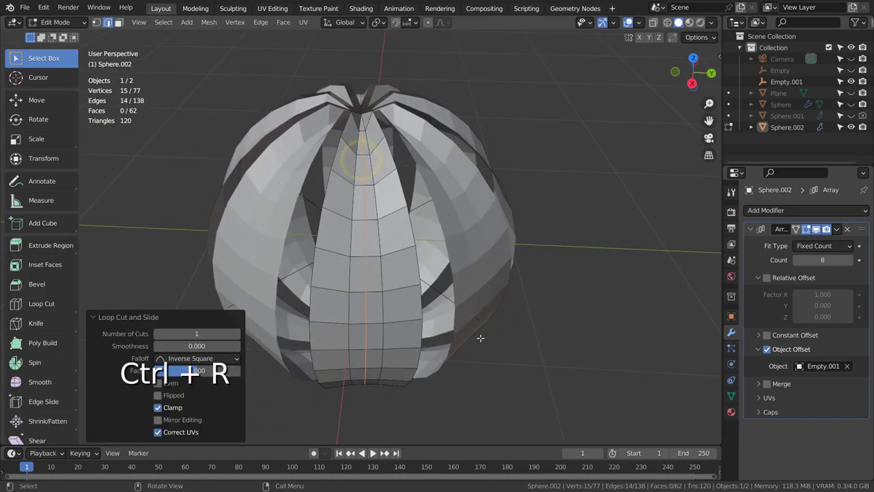
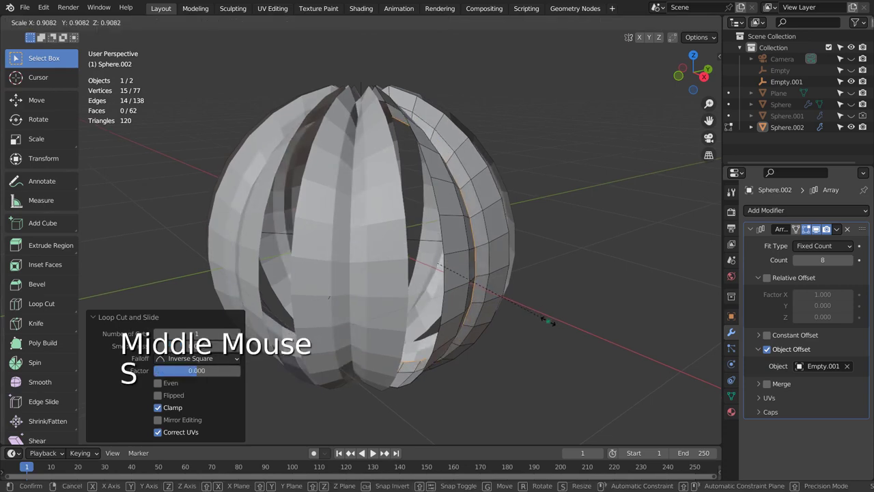
pyautogui.press('Tab')
pyautogui.middleClick(606, 325)
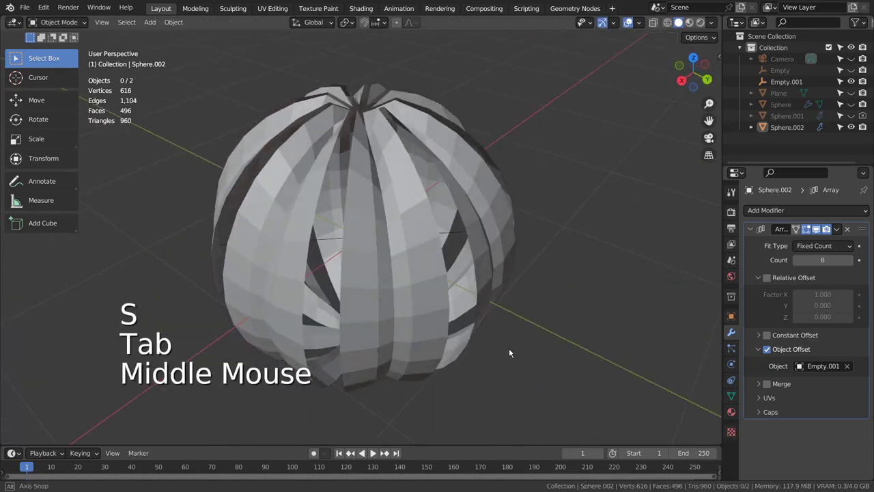
pyautogui.click(484, 278)
pyautogui.press('Tab')
pyautogui.press('Tab')
pyautogui.middleClick(373, 305)
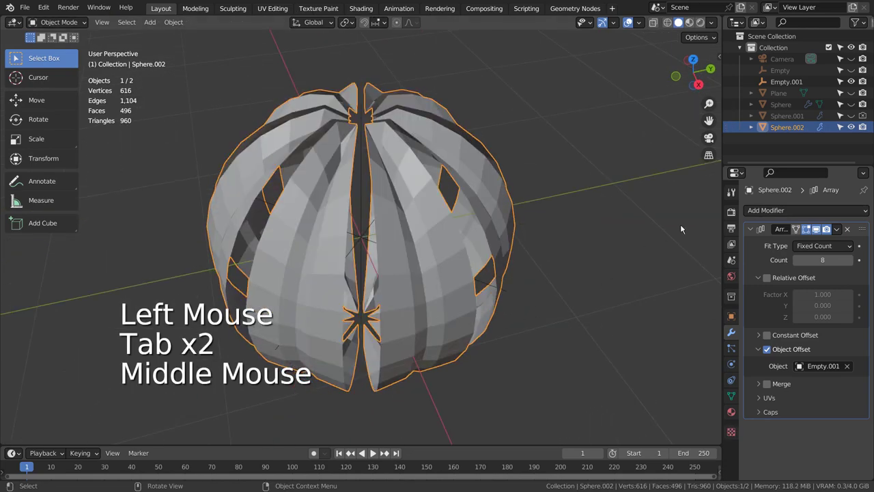
# - Duplicate the arrayed sphere and hide the original Sphere.002 in the Outliner
pyautogui.press('shift+d')
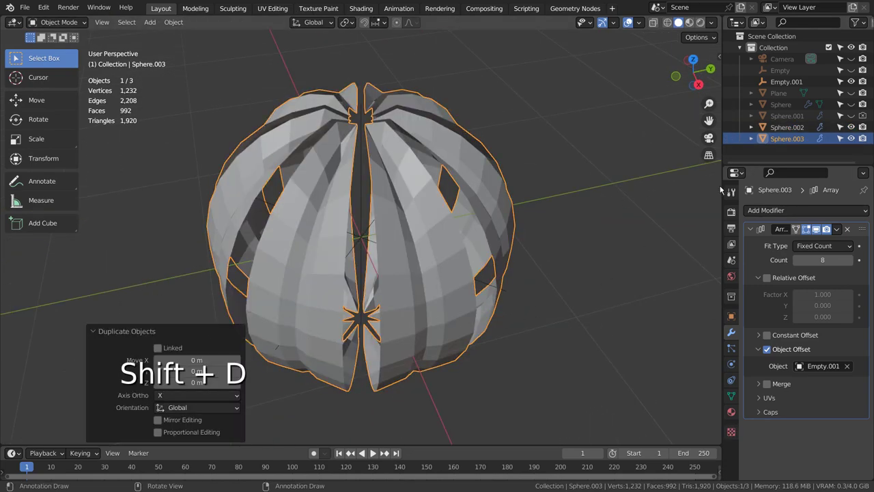
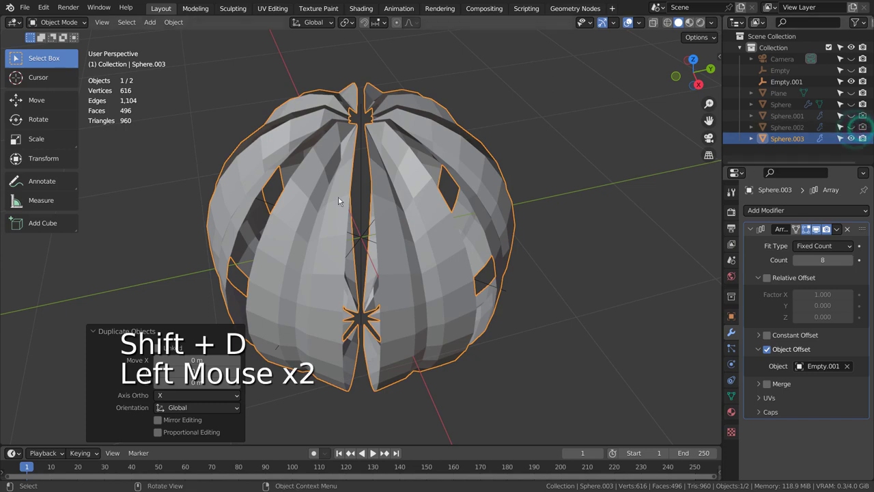
pyautogui.click(395, 155)
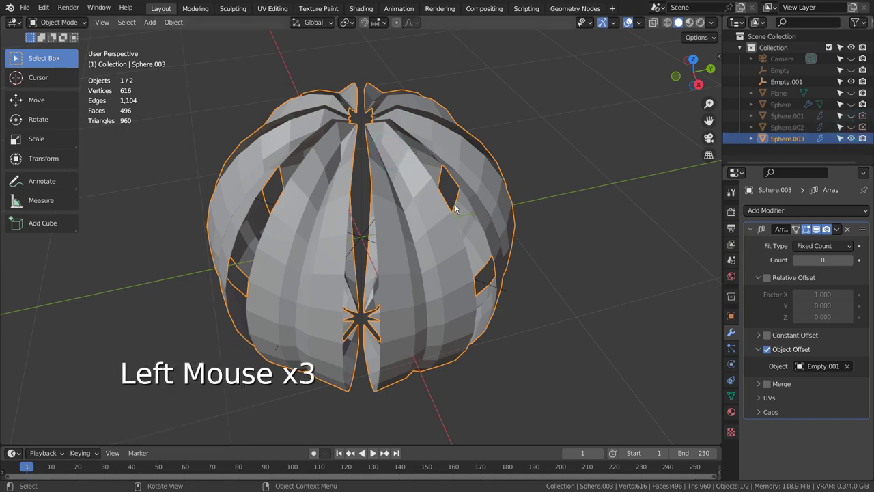
pyautogui.click(768, 256)
# - Apply the Array modifier, then rotate the top vertices with proportional editing to twist the ribs
pyautogui.press('ctrl+a')
pyautogui.press('Tab')
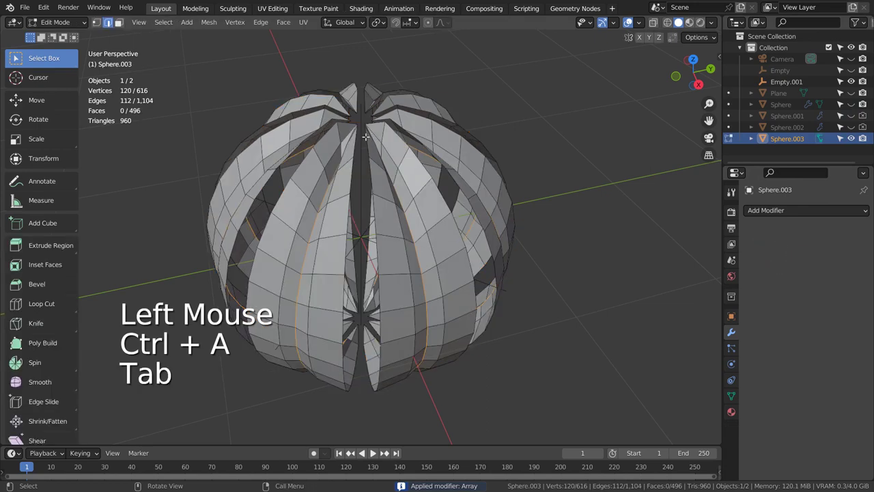
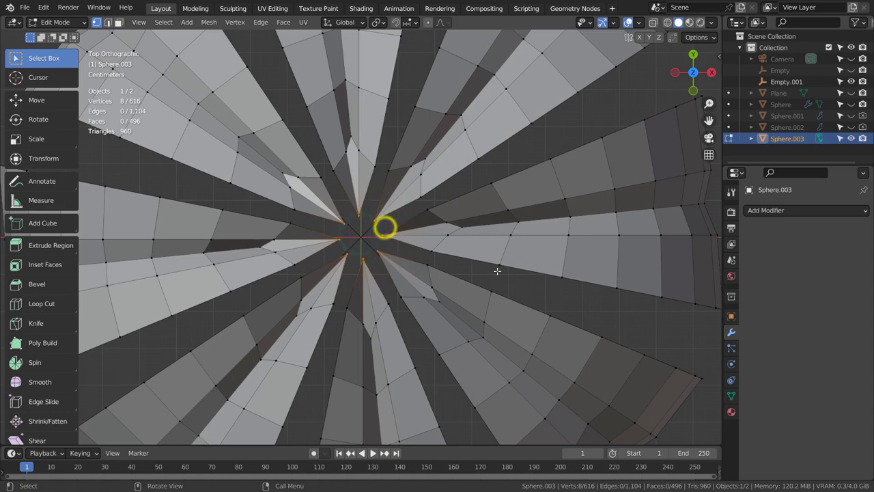
pyautogui.scroll(-3)
pyautogui.click(432, 23)
pyautogui.press('r')
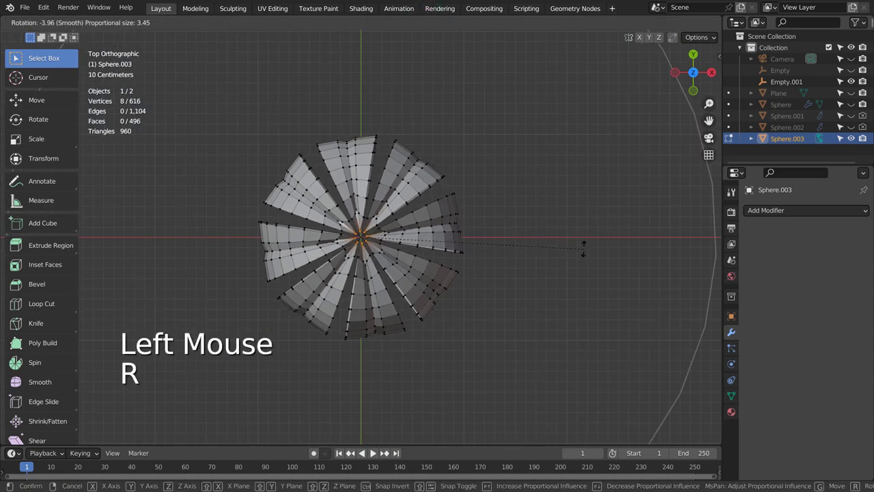
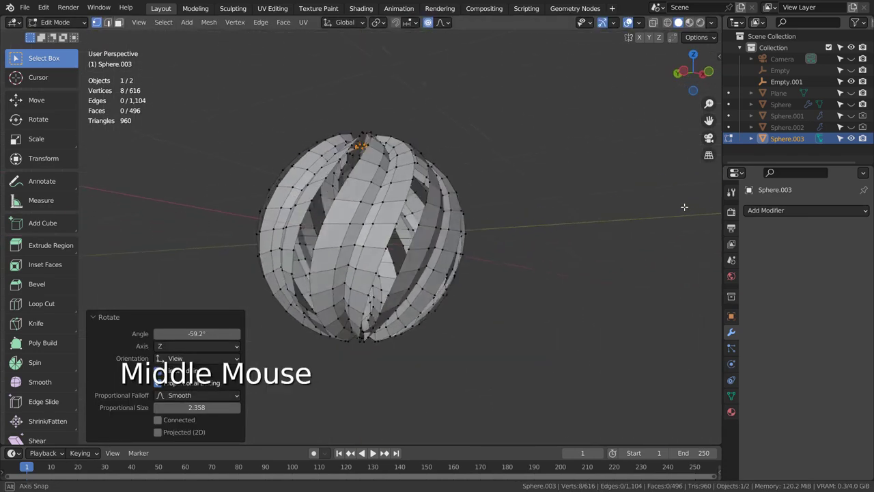
# - Return to Object Mode and smooth the twisted sphere with a level-3 Subdivision Surface modifier
pyautogui.press('Tab')
pyautogui.press('ctrl+3')
pyautogui.middleClick(655, 312)
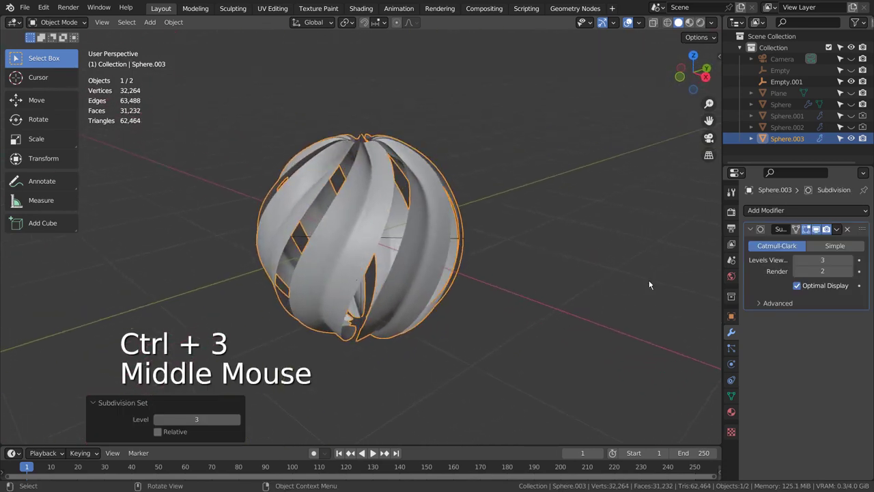
pyautogui.click(803, 210)
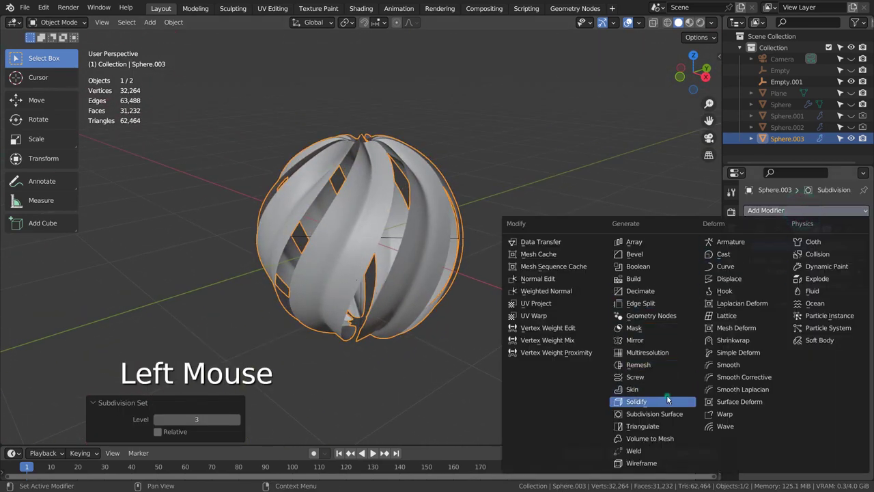
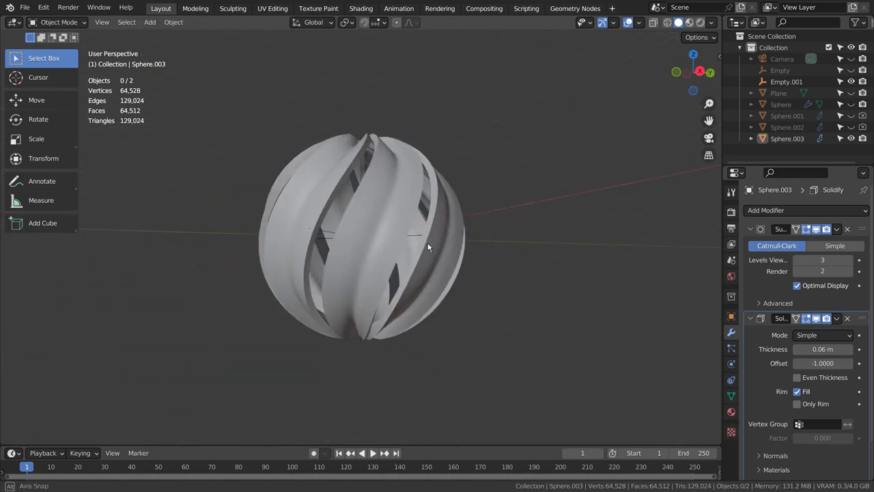
# - Assign the metallic Material.002 (Metallic 0.954) to the lampshade Sphere.003
pyautogui.click(402, 207)
pyautogui.click(736, 413)
pyautogui.click(747, 261)
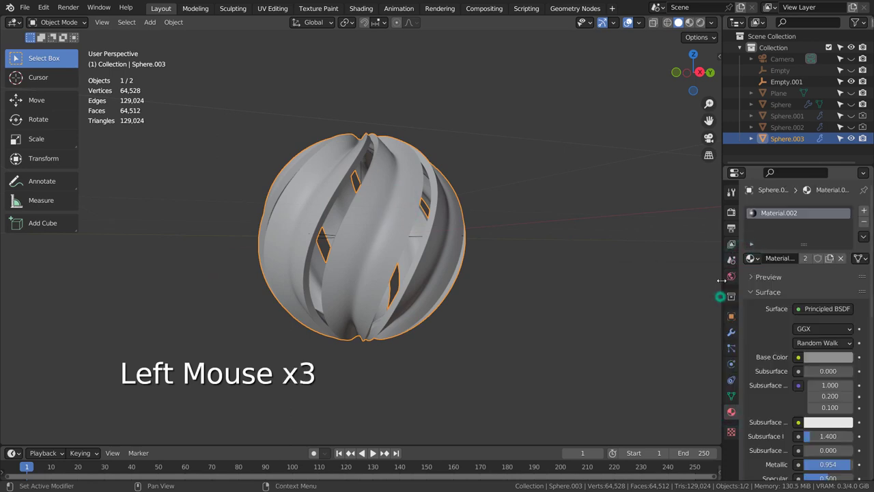
pyautogui.click(694, 24)
pyautogui.click(570, 174)
pyautogui.middleClick(577, 177)
# - Switch the viewport to Rendered shading and zoom in on the lampshade
pyautogui.click(700, 26)
pyautogui.click(428, 218)
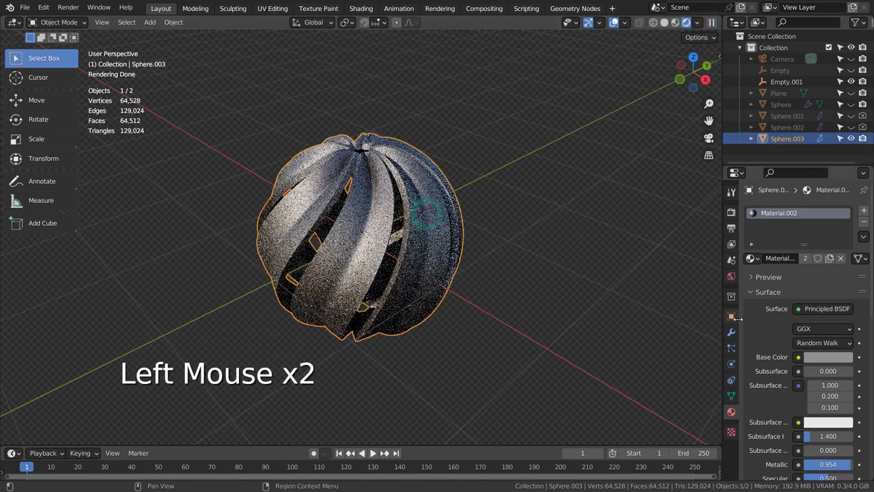
pyautogui.press('g')
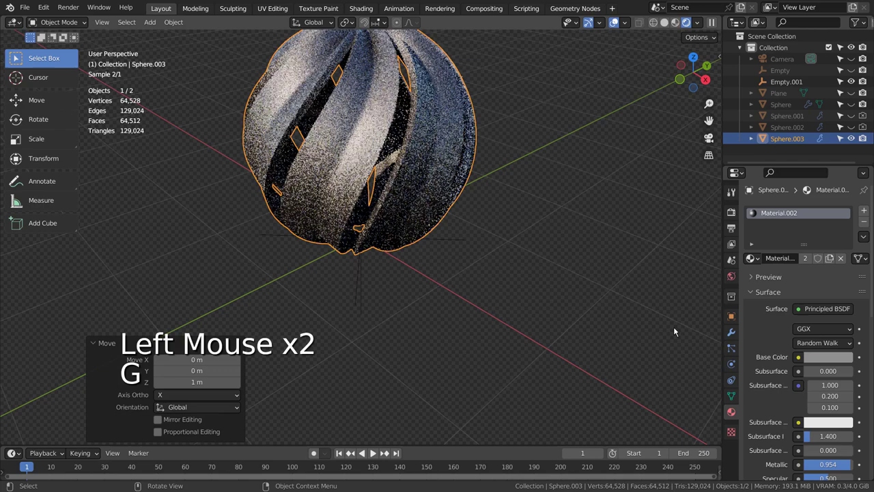
pyautogui.scroll(-3)
pyautogui.scroll(-3)
# - Add a large ground plane beneath the lampshade, view through the camera, and give it a new white material
pyautogui.press('shift+a')
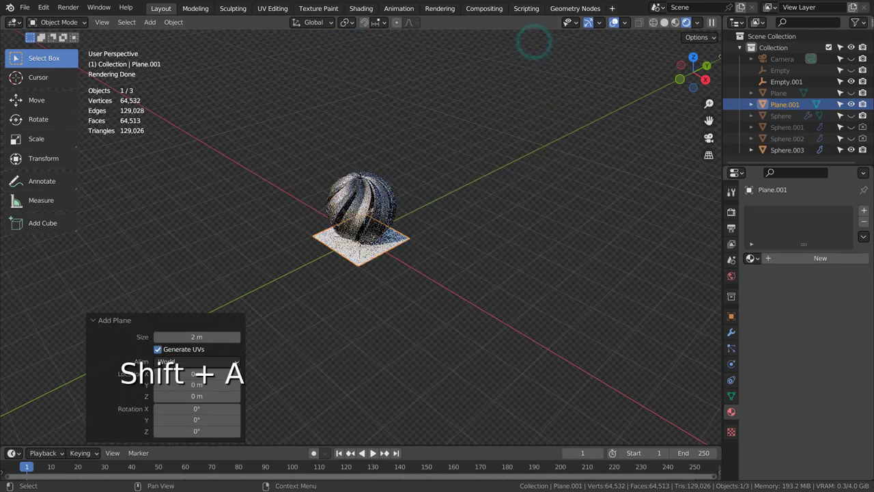
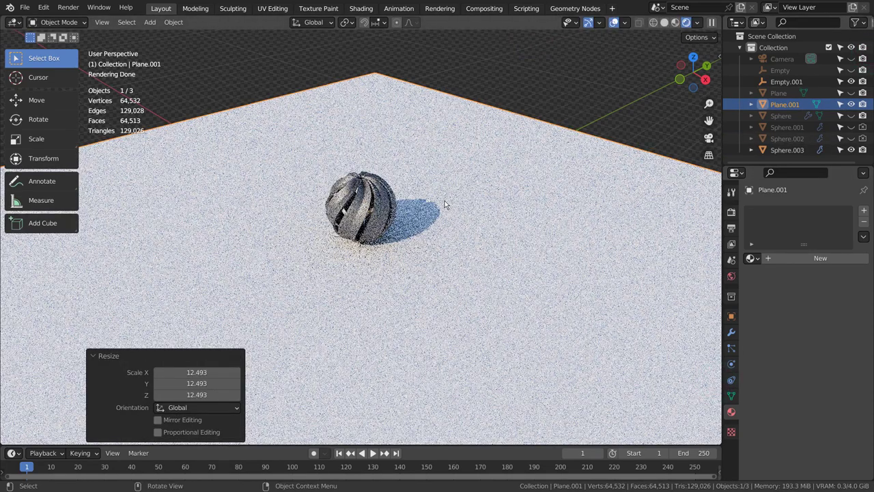
pyautogui.press('KP_0')
pyautogui.click(427, 224)
pyautogui.click(583, 338)
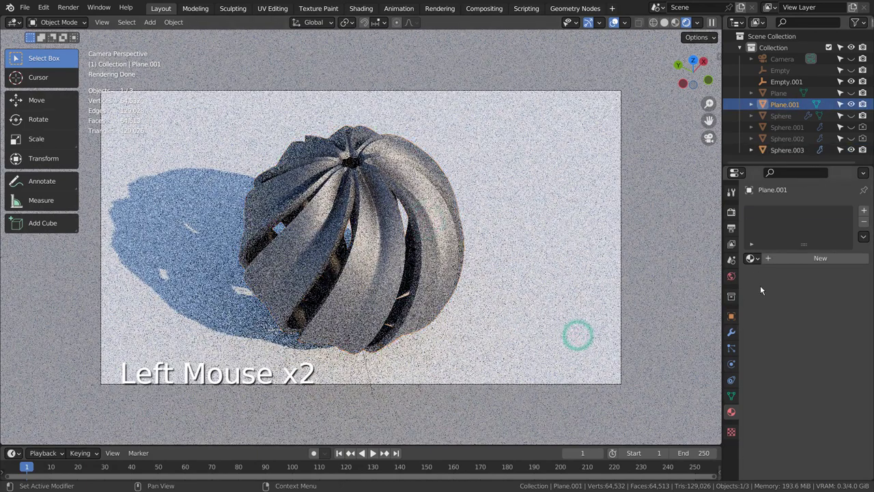
pyautogui.click(759, 258)
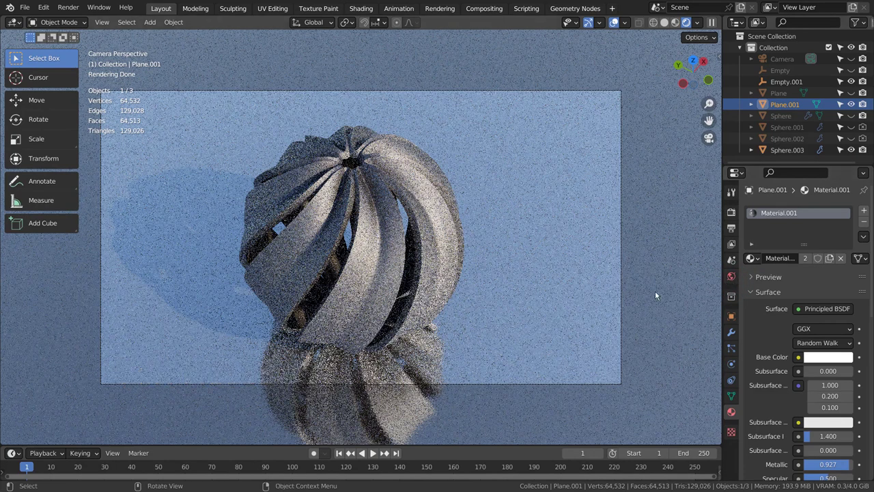
# - Reselect the lampshade sphere and browse its existing materials
pyautogui.click(444, 268)
pyautogui.click(757, 262)
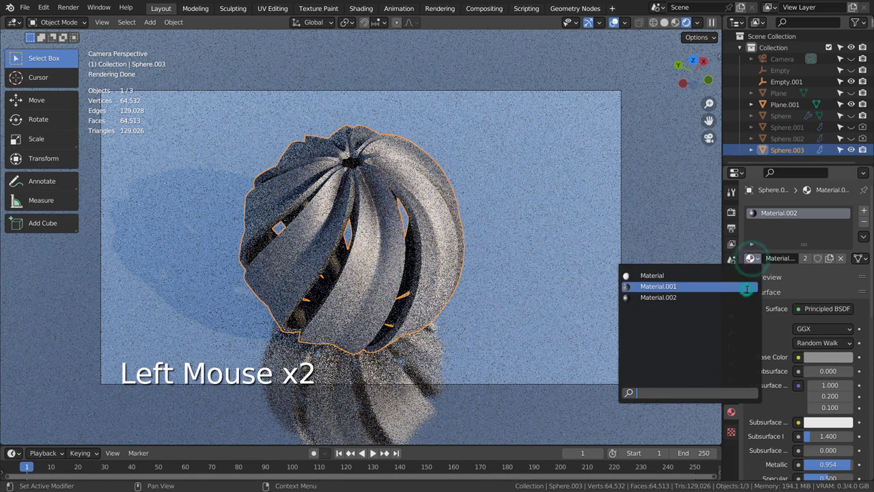
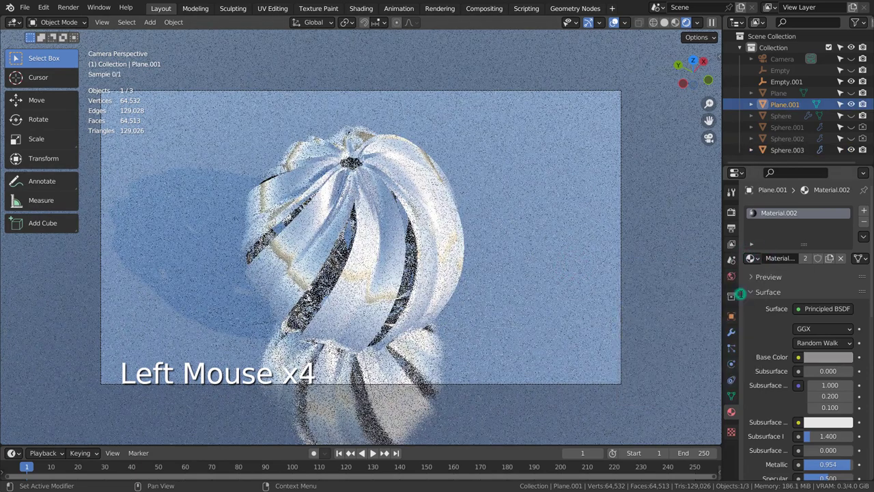
# - Give Plane.001 the shared metallic Material.002 from the browse list
pyautogui.click(597, 266)
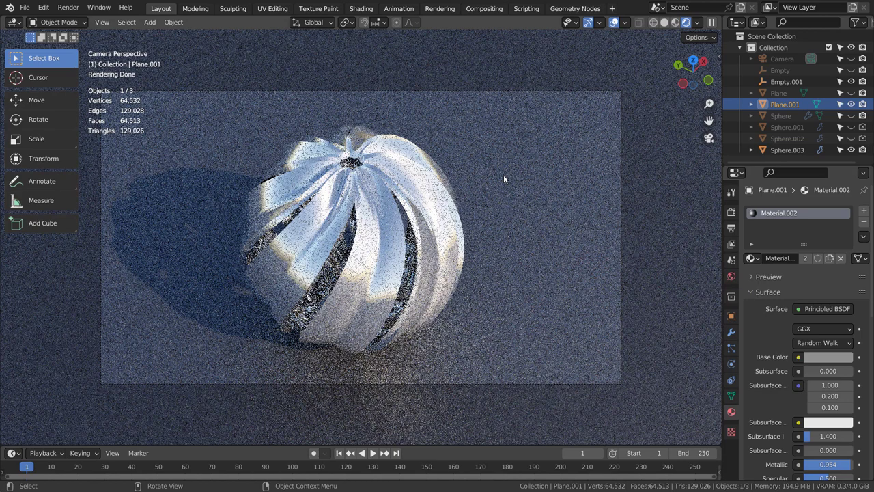
pyautogui.click(858, 105)
pyautogui.click(867, 105)
pyautogui.click(848, 152)
# - In the Outliner hide the twisted Sphere.003 and show the original ribbed Sphere and the ground plane
pyautogui.doubleClick(851, 152)
pyautogui.click(865, 151)
pyautogui.click(851, 126)
pyautogui.click(851, 124)
pyautogui.click(855, 119)
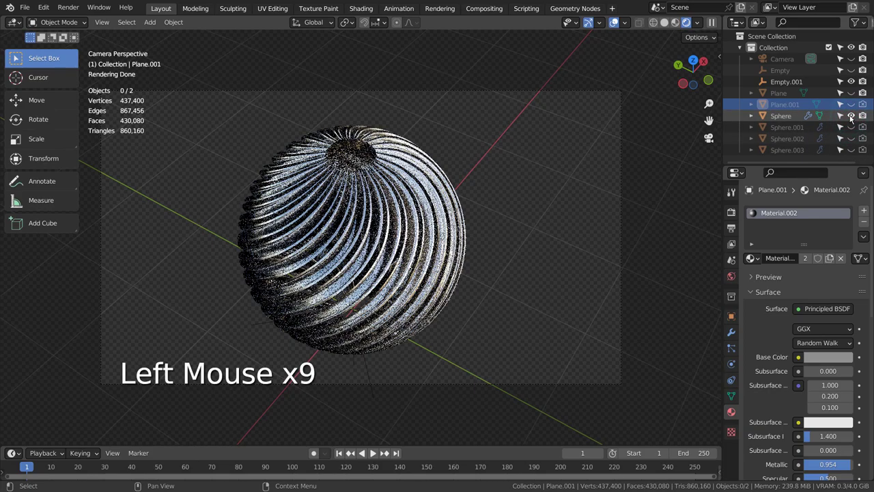
pyautogui.click(853, 107)
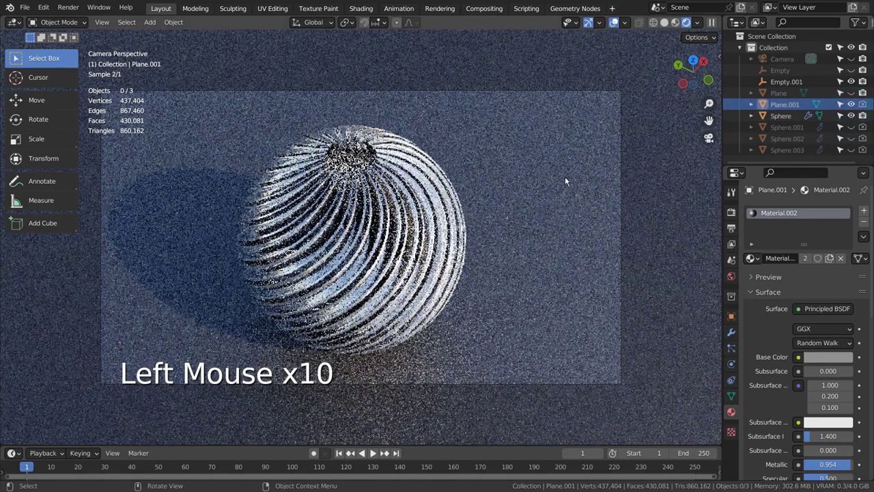